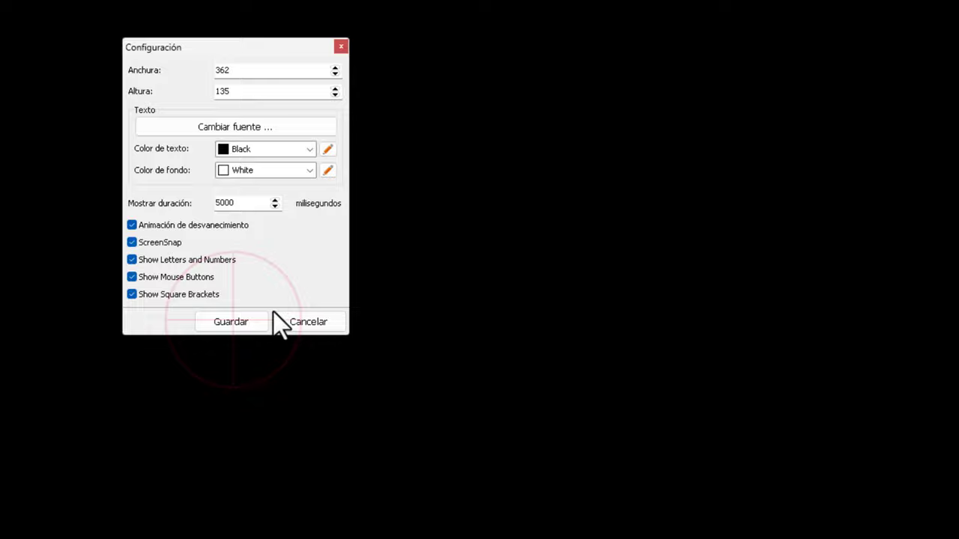
Save the display settings with Guardar and test the click highlight on the desktop with right and left clicks
left_click(255, 317)
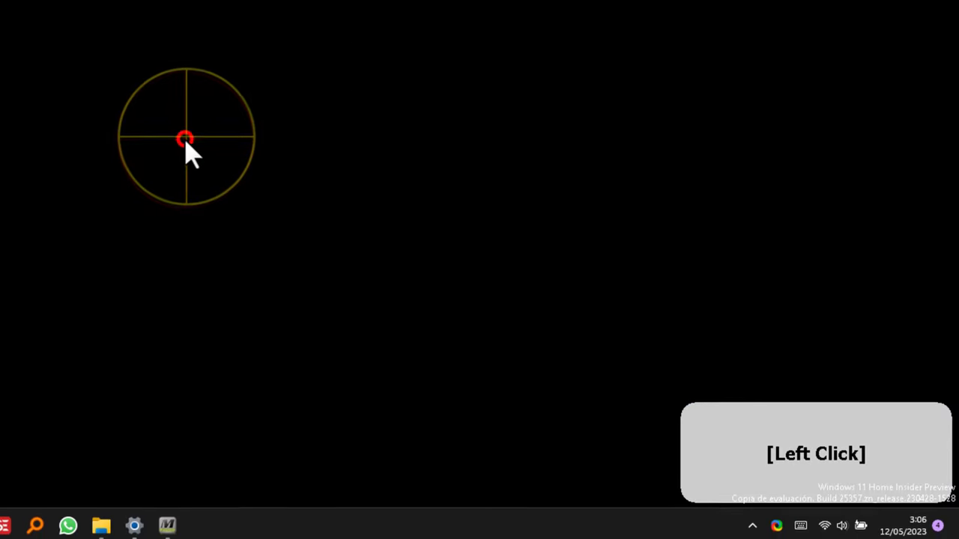
right_click(193, 144)
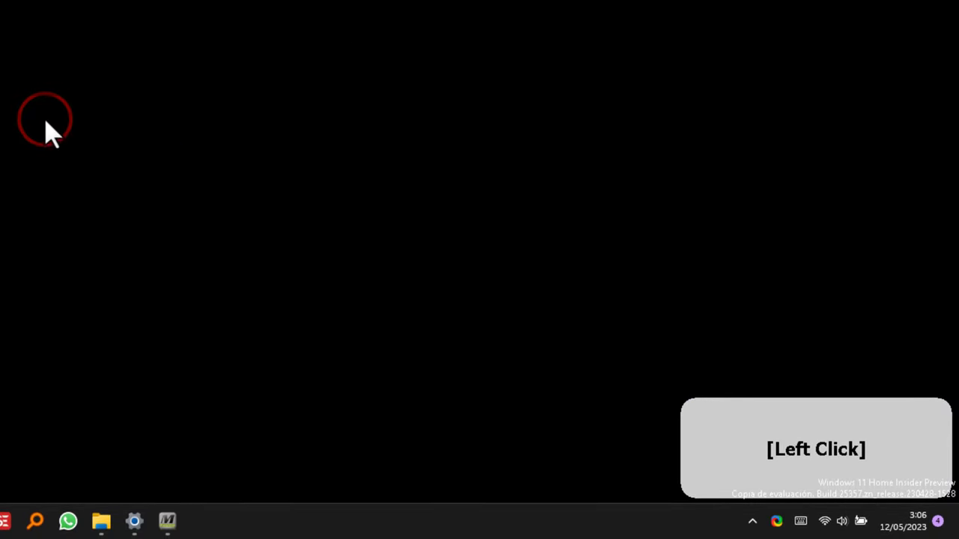
left_click(54, 129)
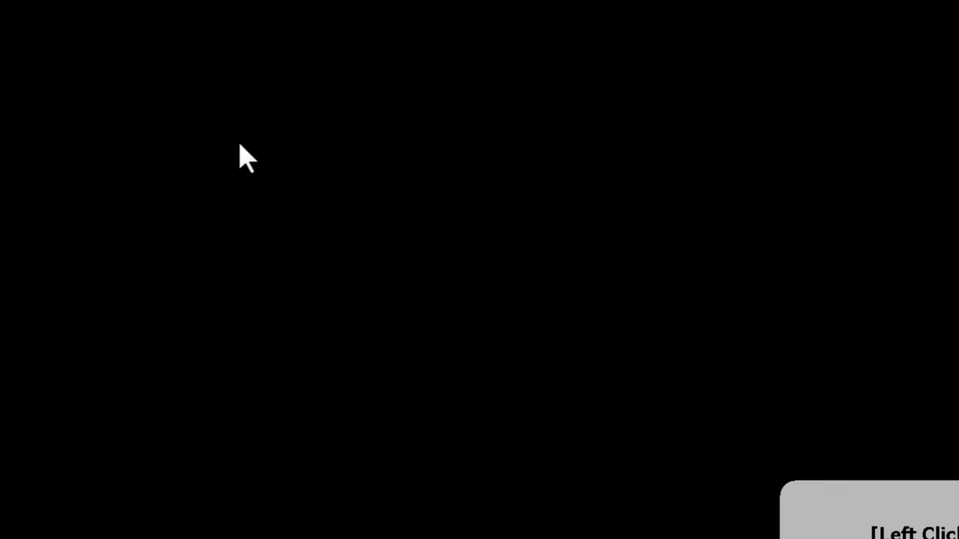